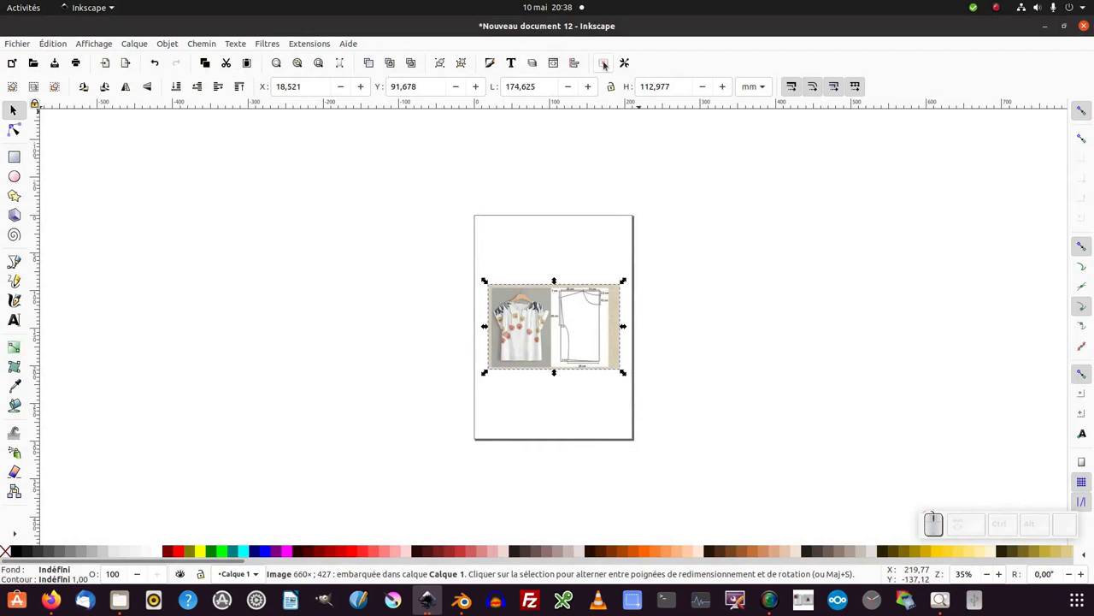
Step: Show the selected pattern image's size in centimetres (17,462 × 11,298 cm)
left_click(609, 62)
left_click(100, 80)
left_click(95, 146)
Step: Zoom in close on the pattern's shoulder area
left_click_drag(437, 24, 586, 273)
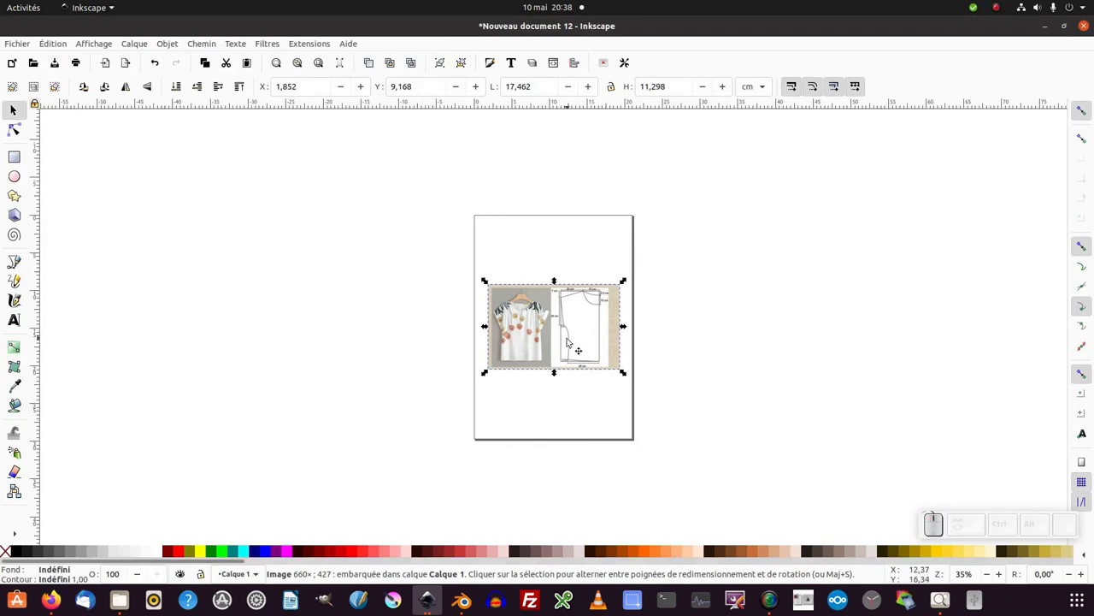
key("KP_Add")
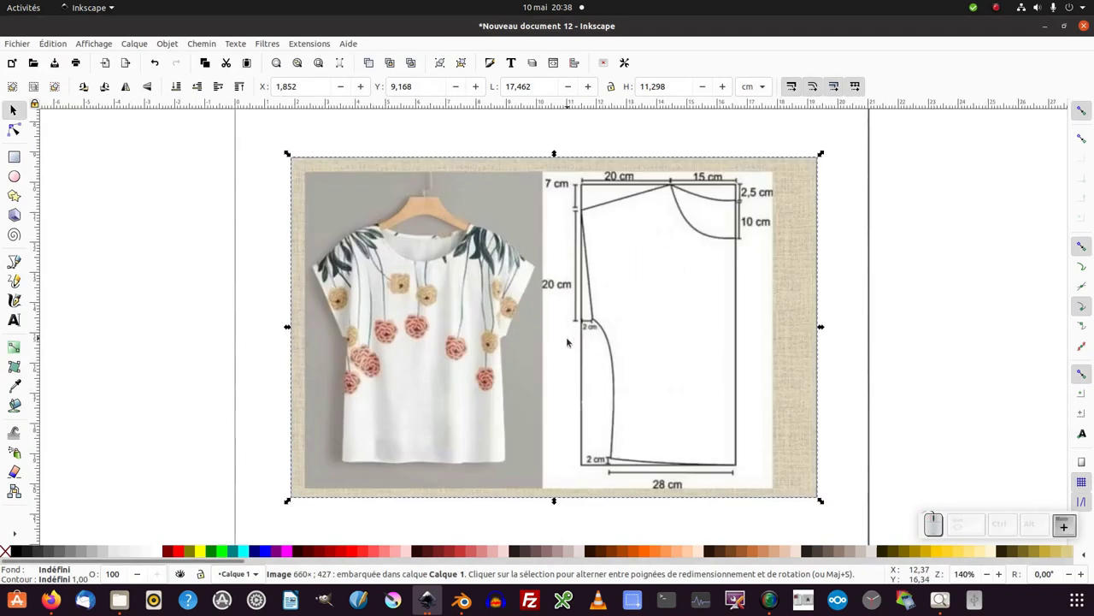
key("KP_Subtract")
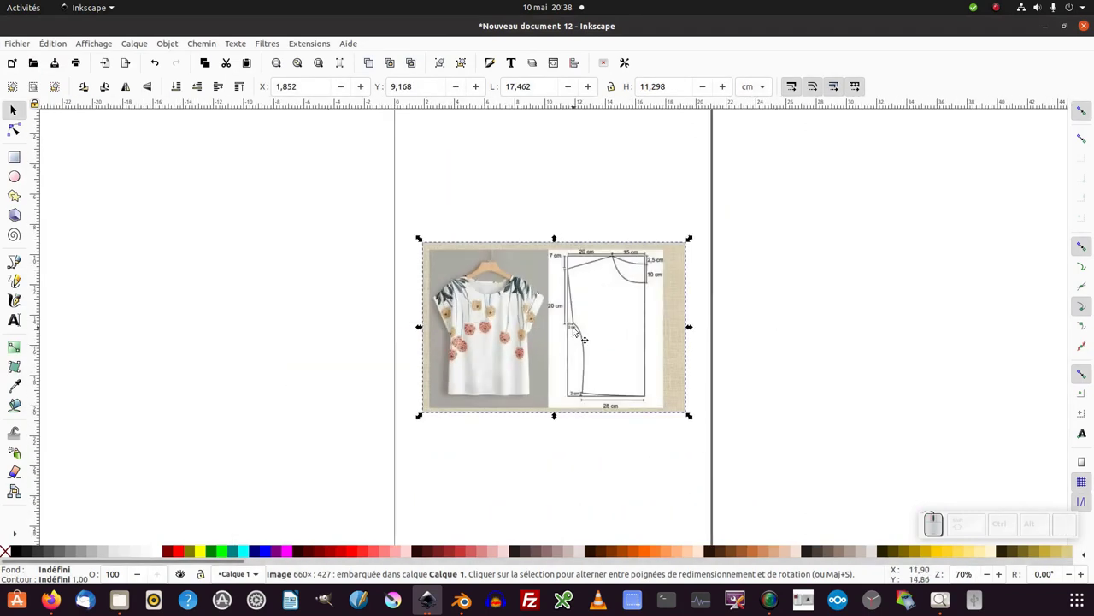
middle_click(581, 327)
middle_click(581, 327)
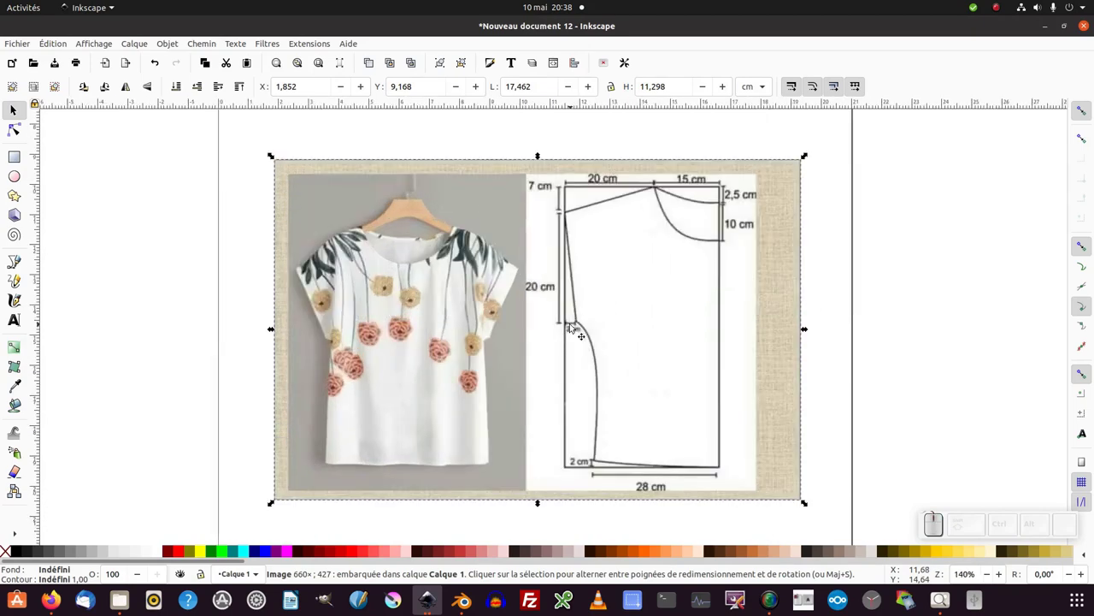
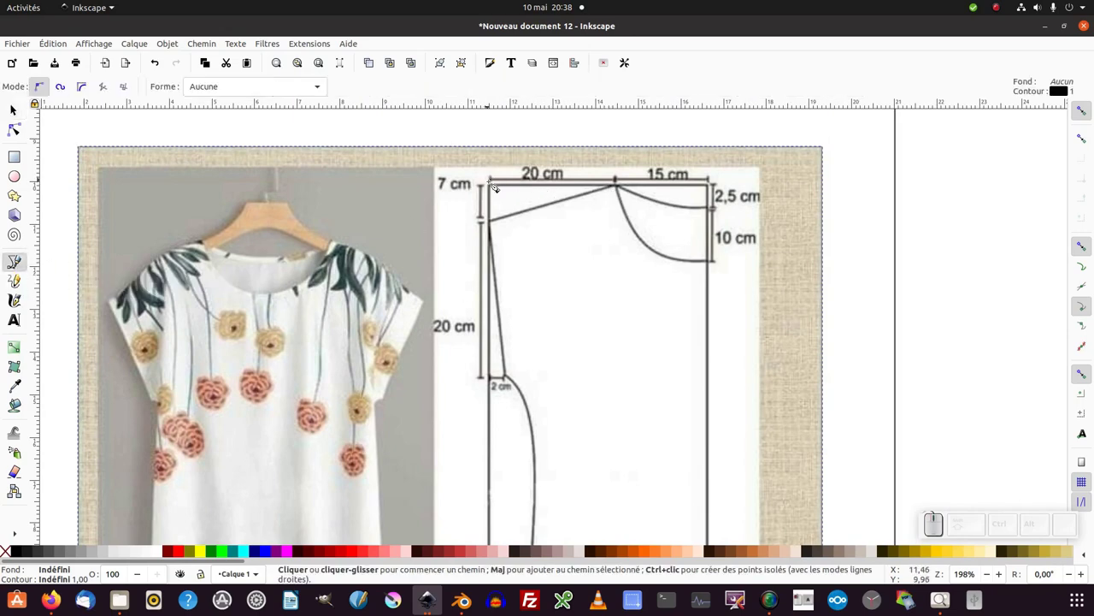
Step: Draw a straight line from the shoulder's left end to the shoulder point
left_click(498, 194)
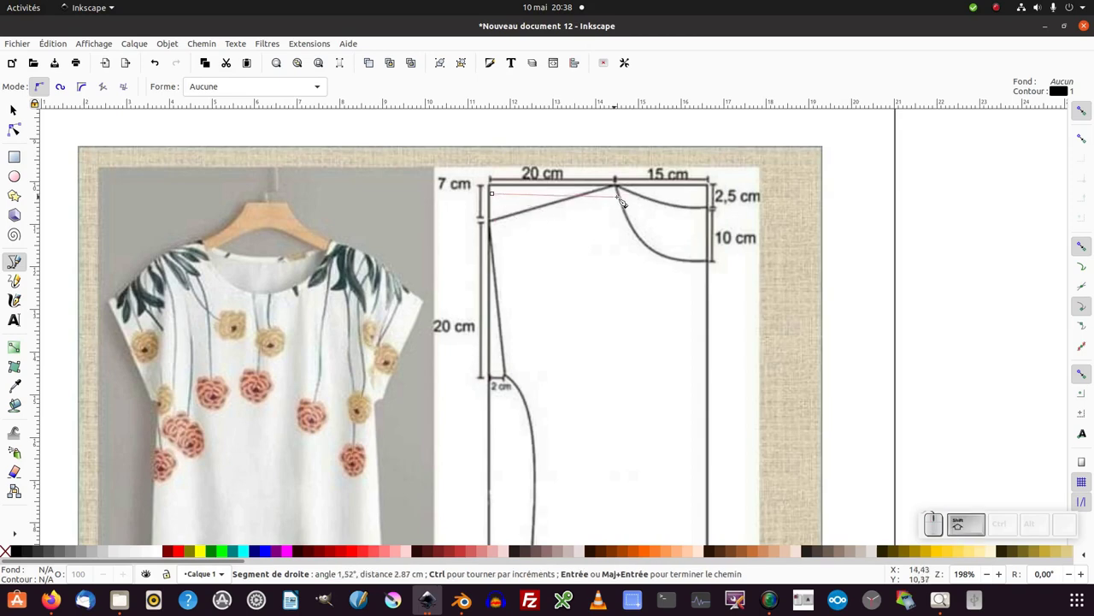
left_click(621, 197)
key("Return")
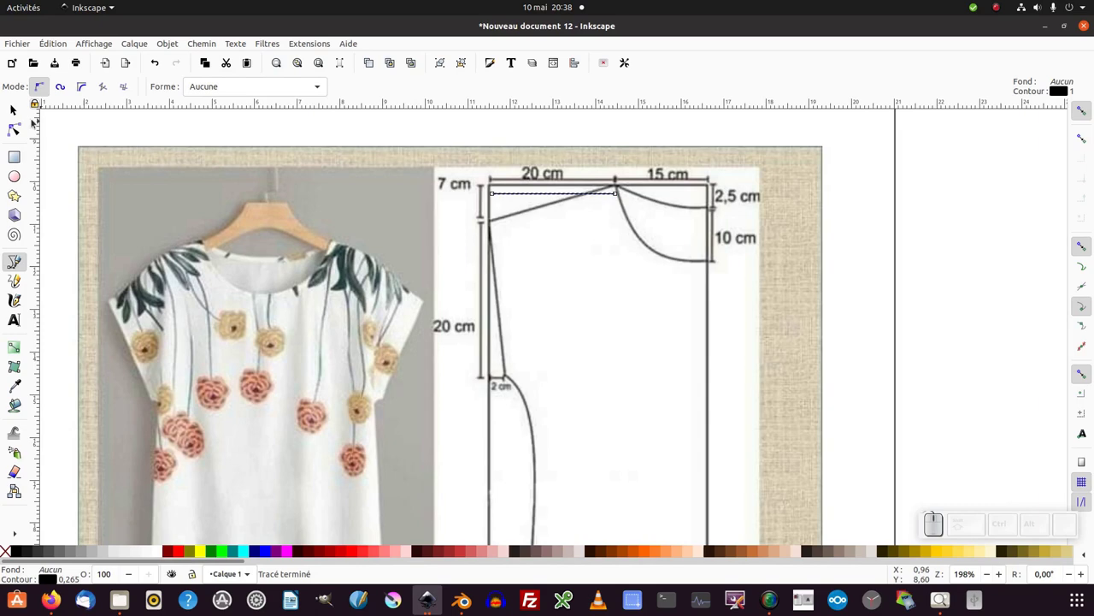
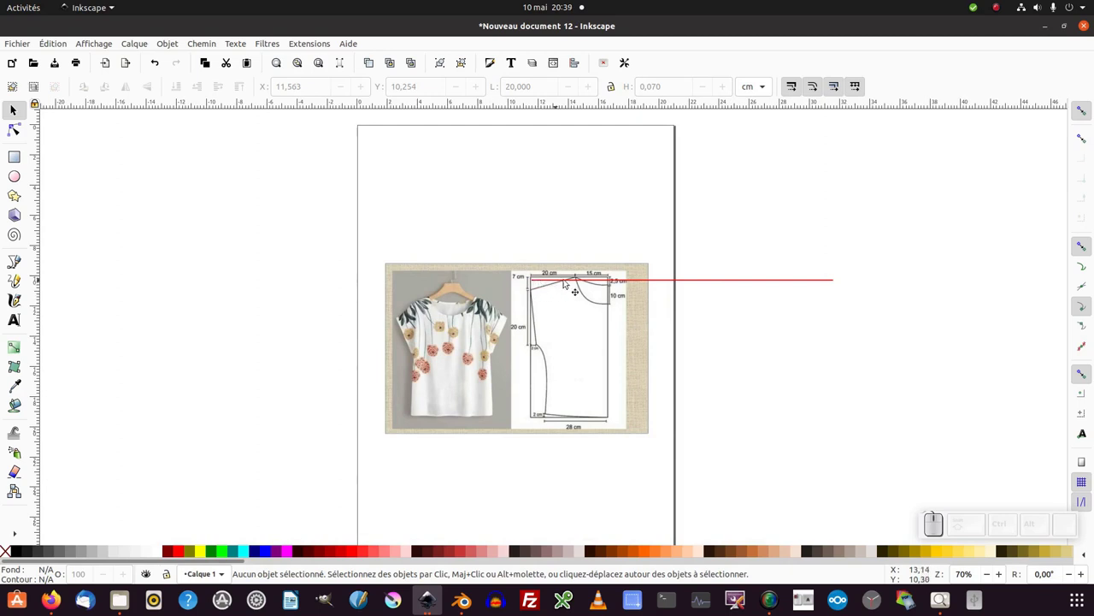
Step: Select the pattern image and enable snapping to object rotation centres
left_click(570, 329)
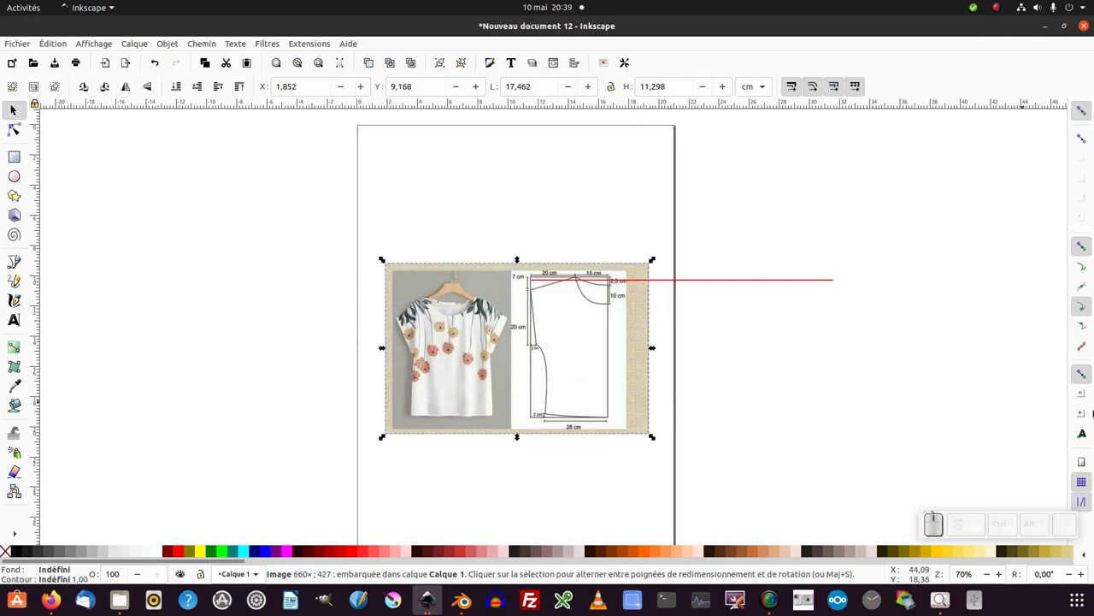
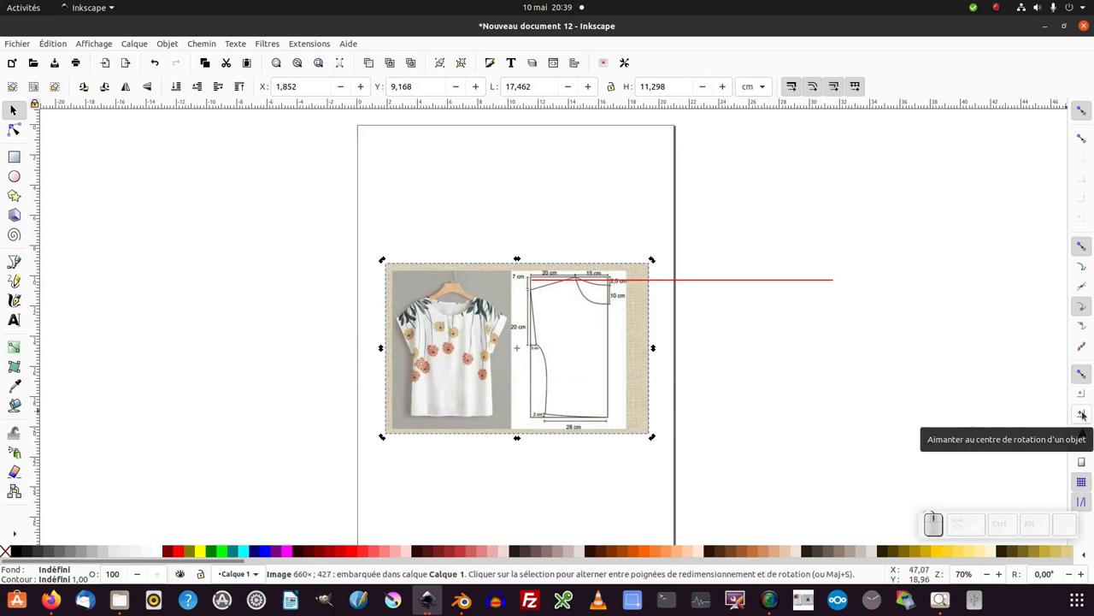
left_click(1088, 412)
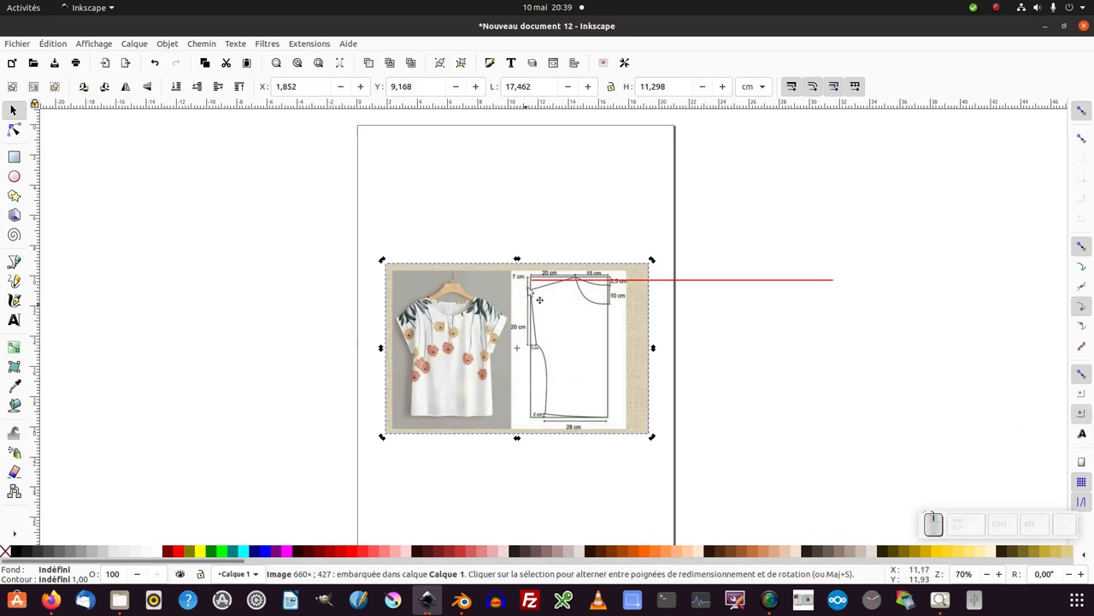
middle_click(562, 292)
Step: Move the image's rotation centre onto the shoulder line's left corner
left_click(533, 271)
left_click_drag(532, 272, 593, 328)
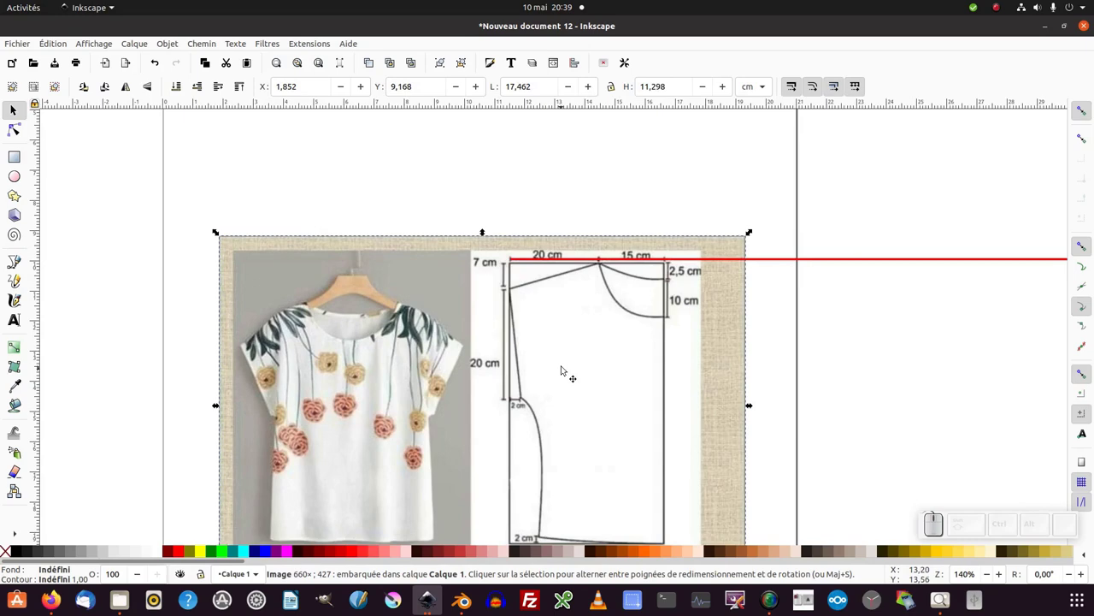
left_click(573, 366)
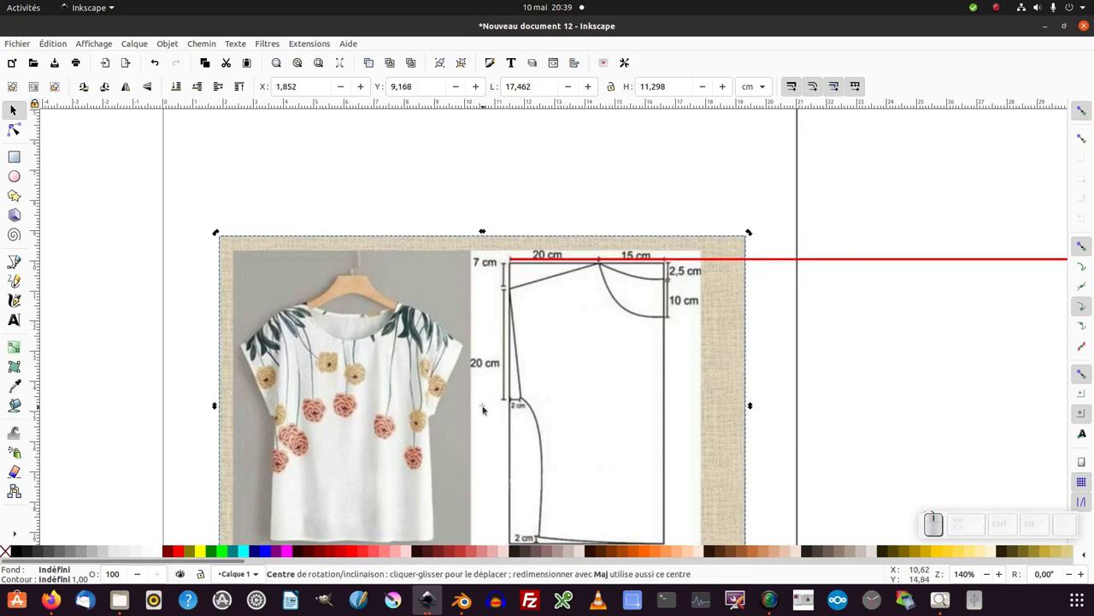
left_click_drag(490, 405, 527, 265)
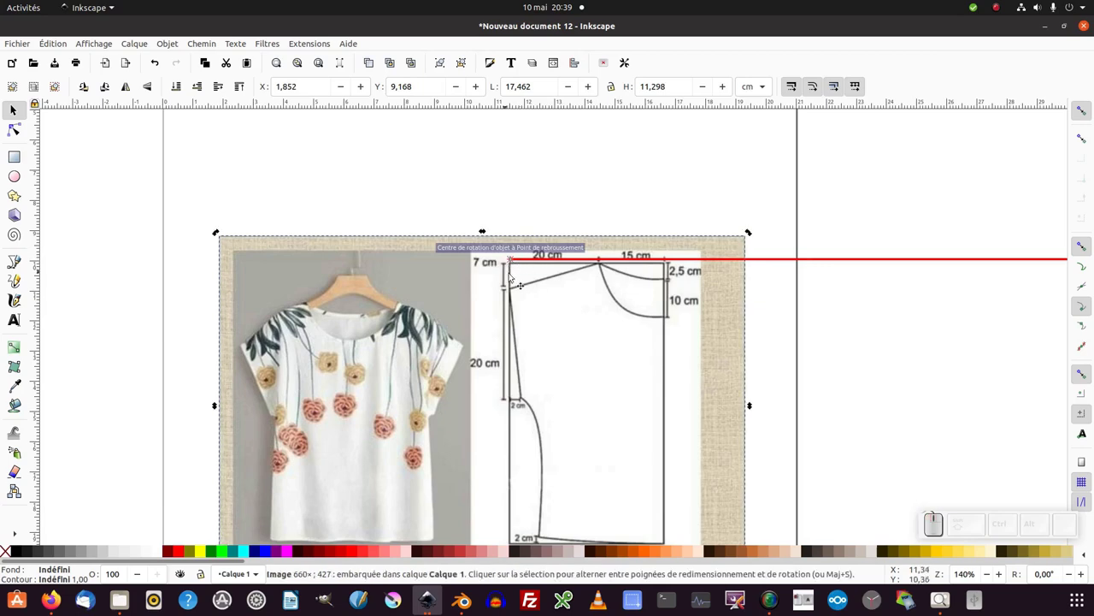
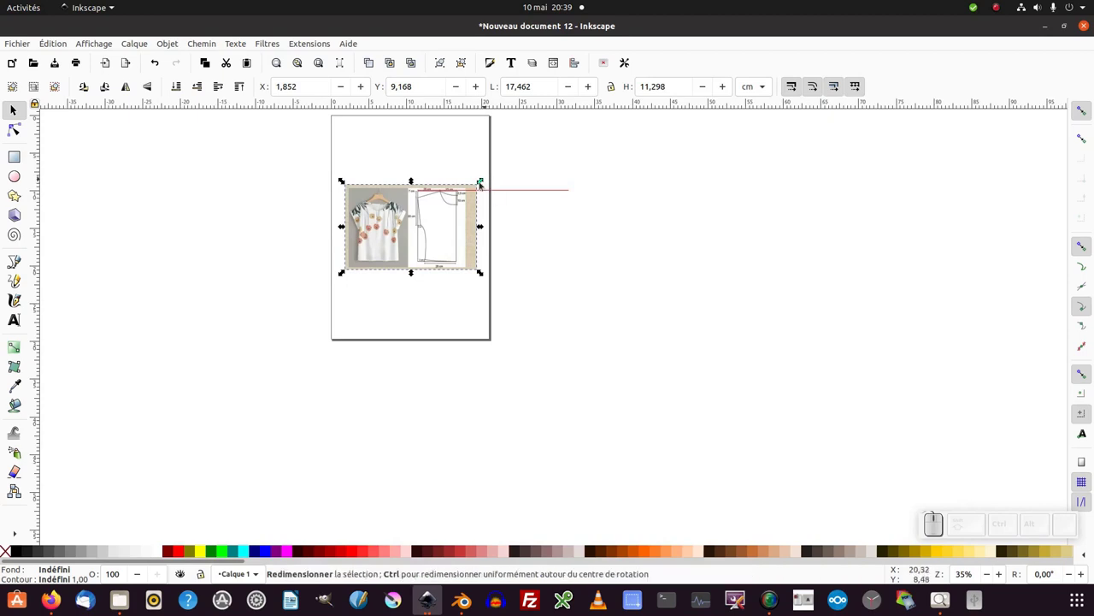
Step: Enlarge the image proportionally (about 493%) from its corner handle
left_click_drag(484, 273, 827, 410)
key("-")
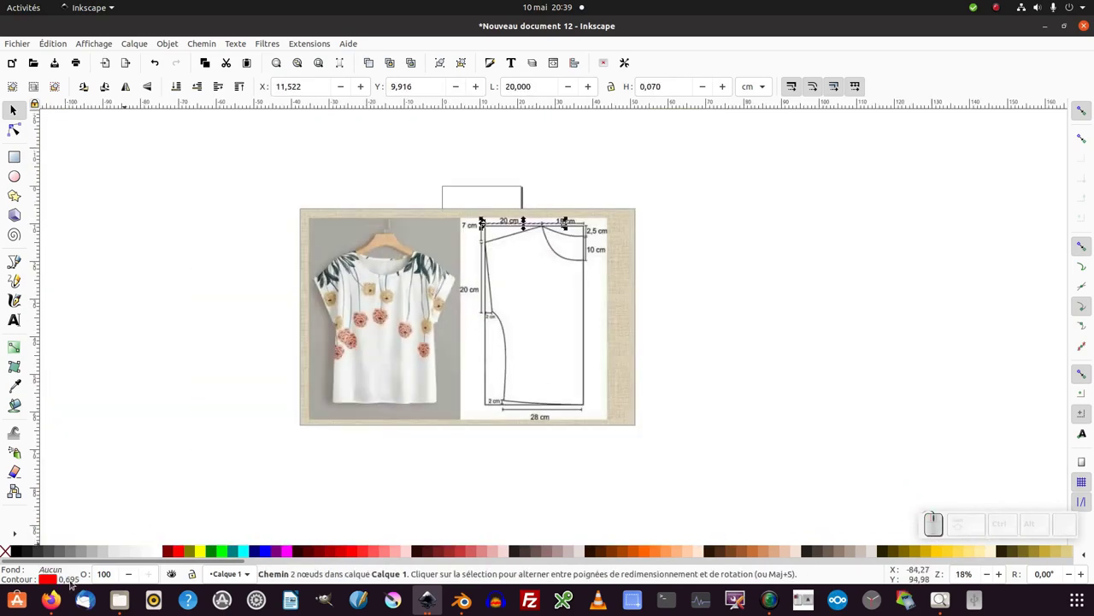
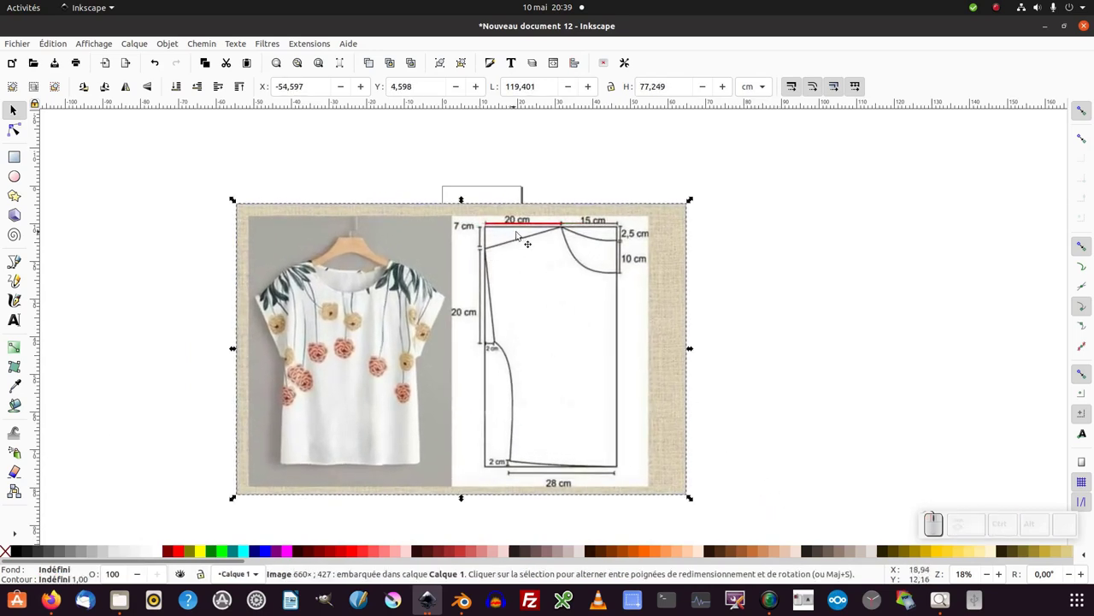
Step: Resize the image to about 119 × 77 cm so the shoulder matches the red line, and verify
left_click_drag(584, 178, 529, 238)
middle_click(528, 241)
left_click_drag(519, 251, 514, 305)
key("KP_Subtract")
left_click(556, 225)
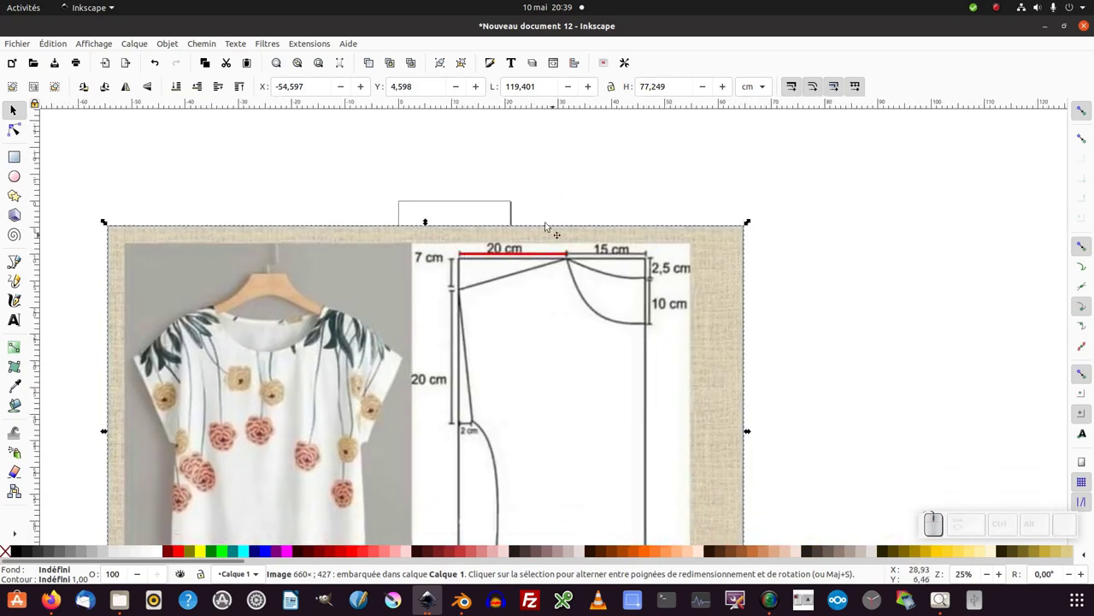